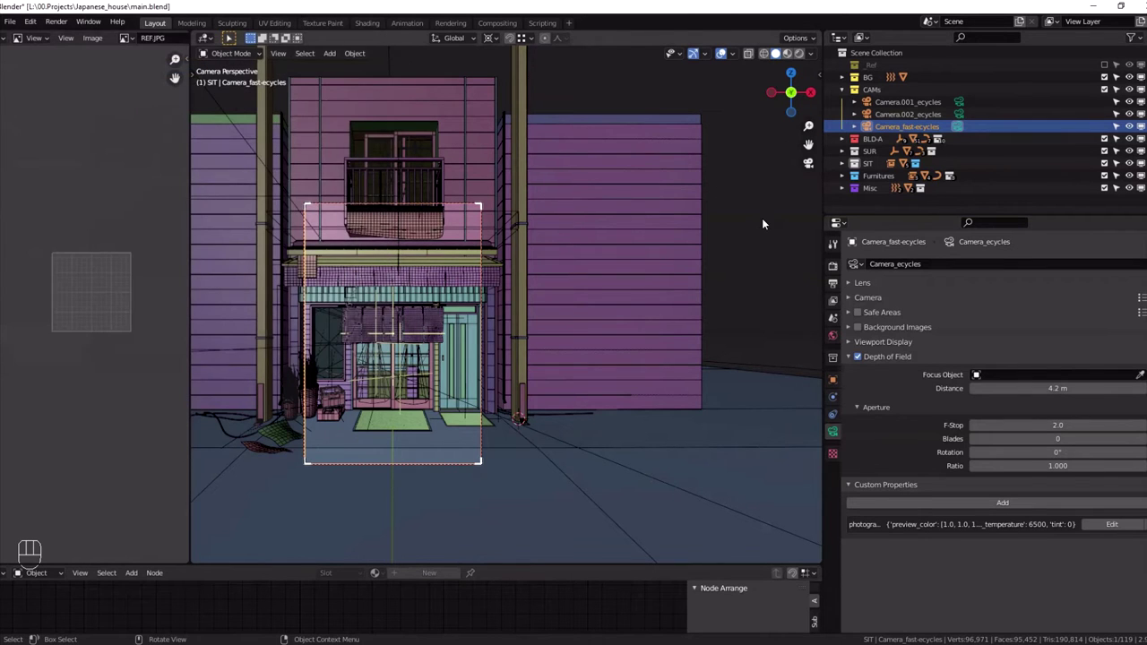
# Leave the camera view and orbit out to see the house with its three cameras
pyautogui.press('n')
pyautogui.click(819, 394)
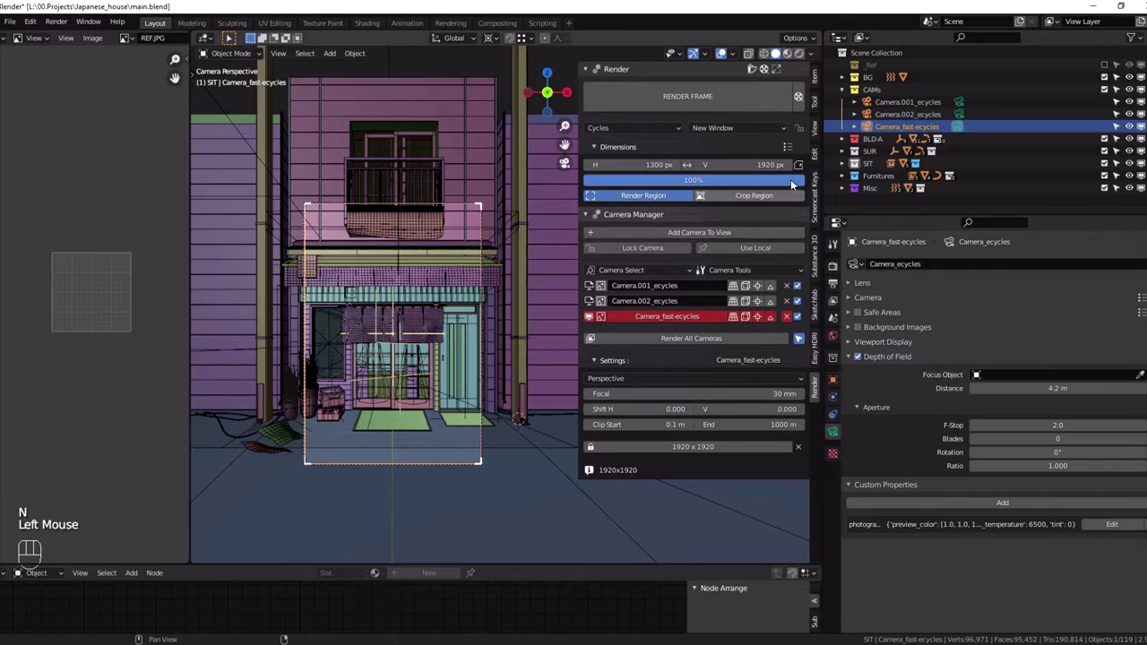
pyautogui.middleClick(383, 249)
pyautogui.scroll(3)
pyautogui.scroll(-3)
pyautogui.moveTo(383, 261); pyautogui.dragTo(439, 287)
pyautogui.scroll(3)
pyautogui.scroll(-3)
# Bring the sidebar back and select the scene cameras in the outliner
pyautogui.press('n')
pyautogui.click(931, 109)
# Extend the camera selection, orbit around the house, then deselect the three cameras
pyautogui.click(924, 127)
pyautogui.moveTo(620, 277); pyautogui.dragTo(599, 285)
pyautogui.moveTo(596, 282); pyautogui.dragTo(523, 269)
pyautogui.press('n')
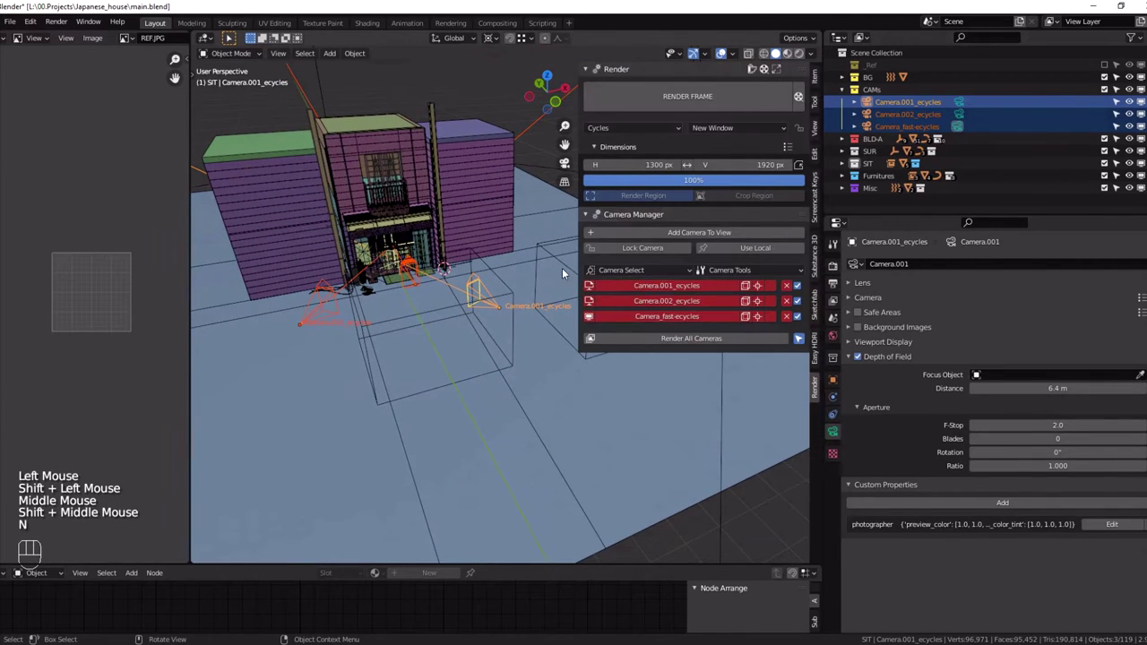
pyautogui.click(501, 384)
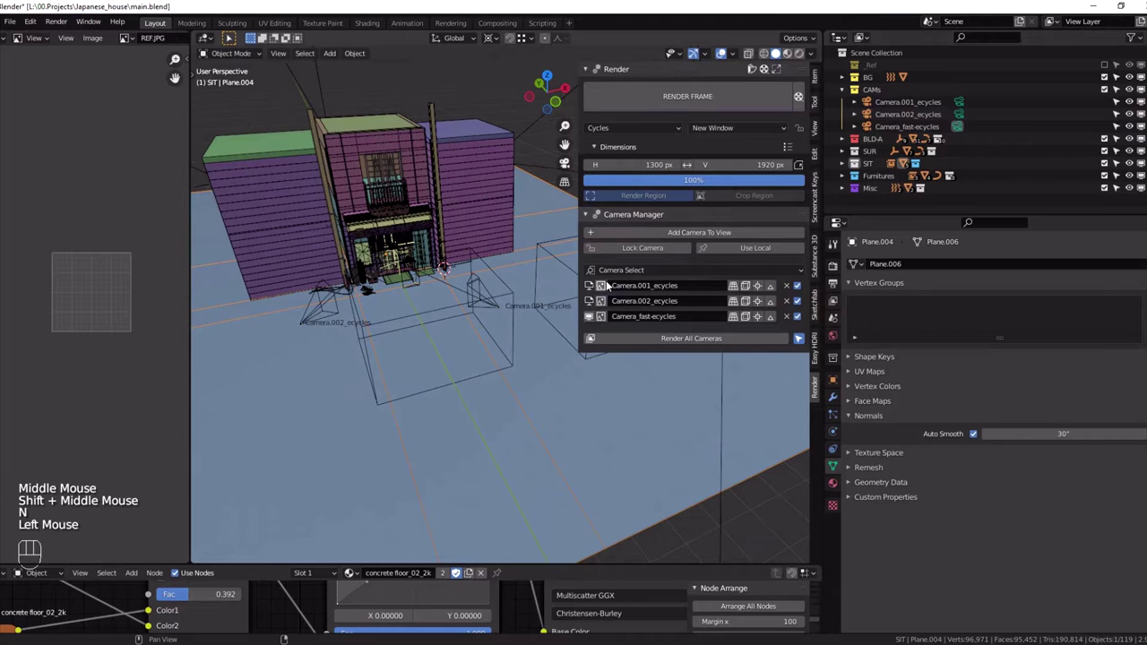
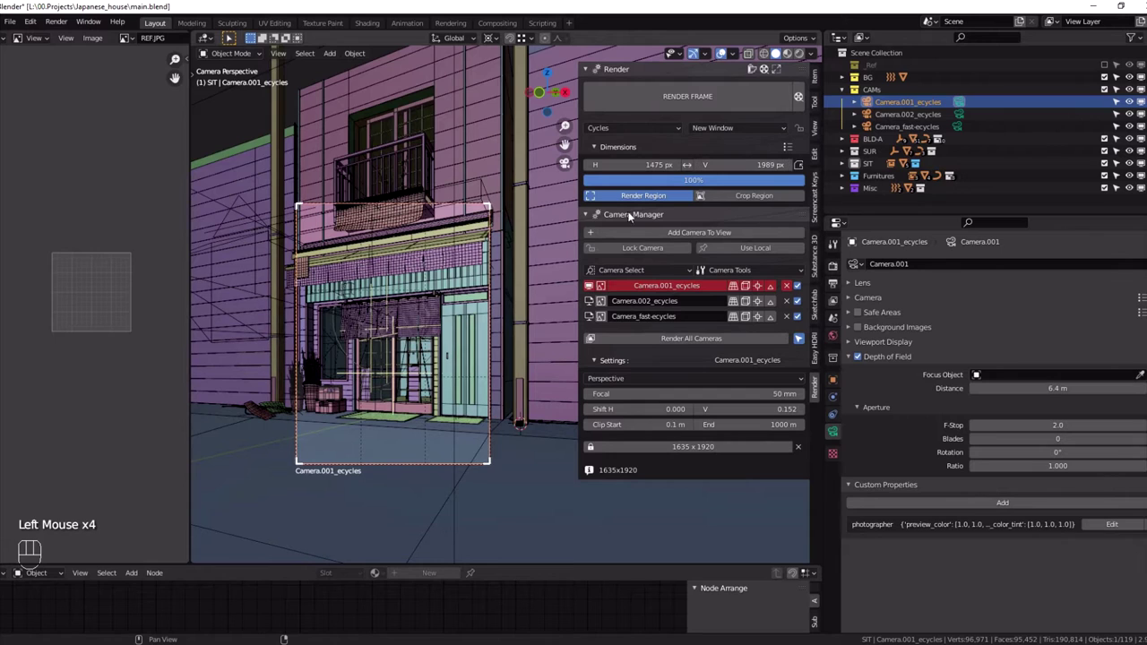
# View through Camera.002_ecycles, then through Camera_fast-ecycles in the Camera Manager list
pyautogui.click(594, 305)
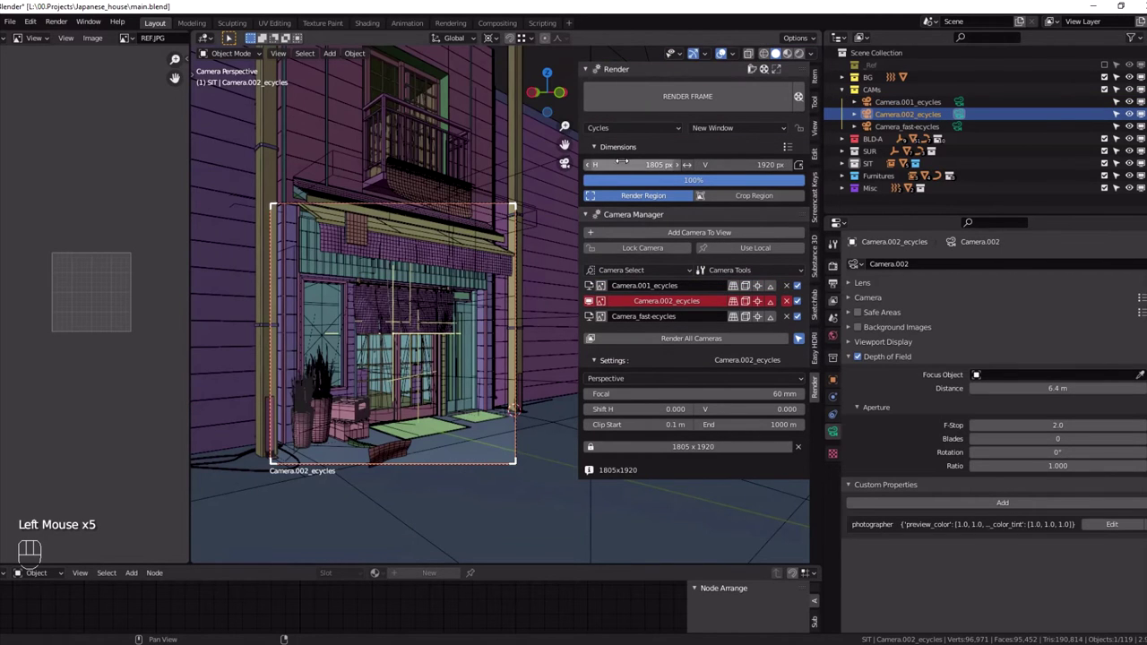
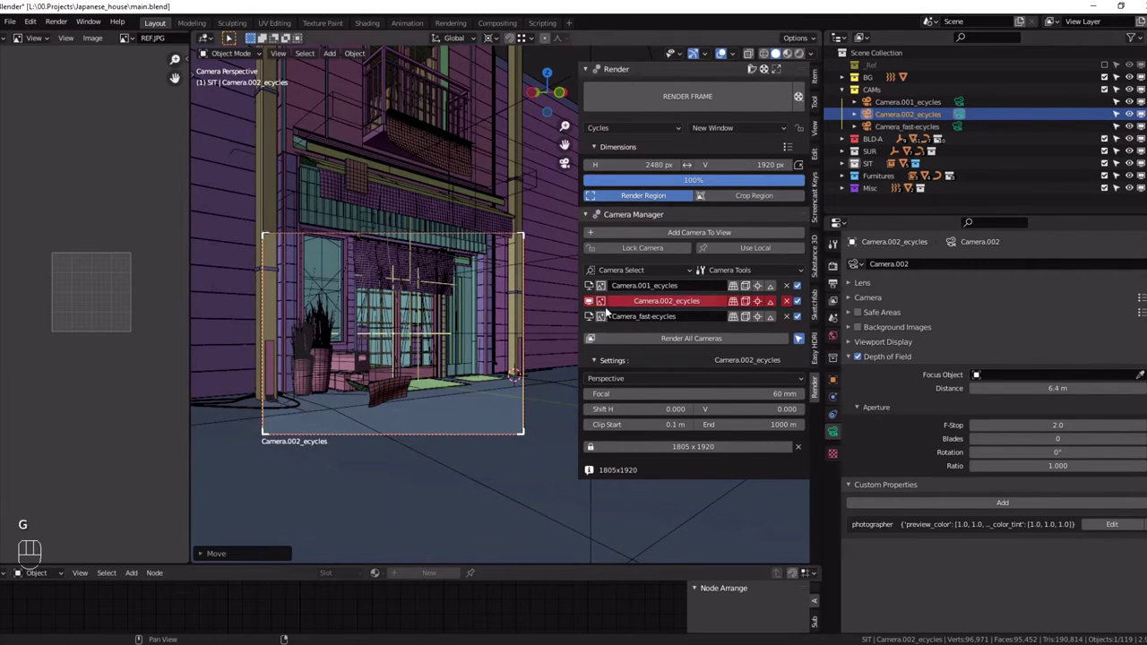
pyautogui.click(592, 324)
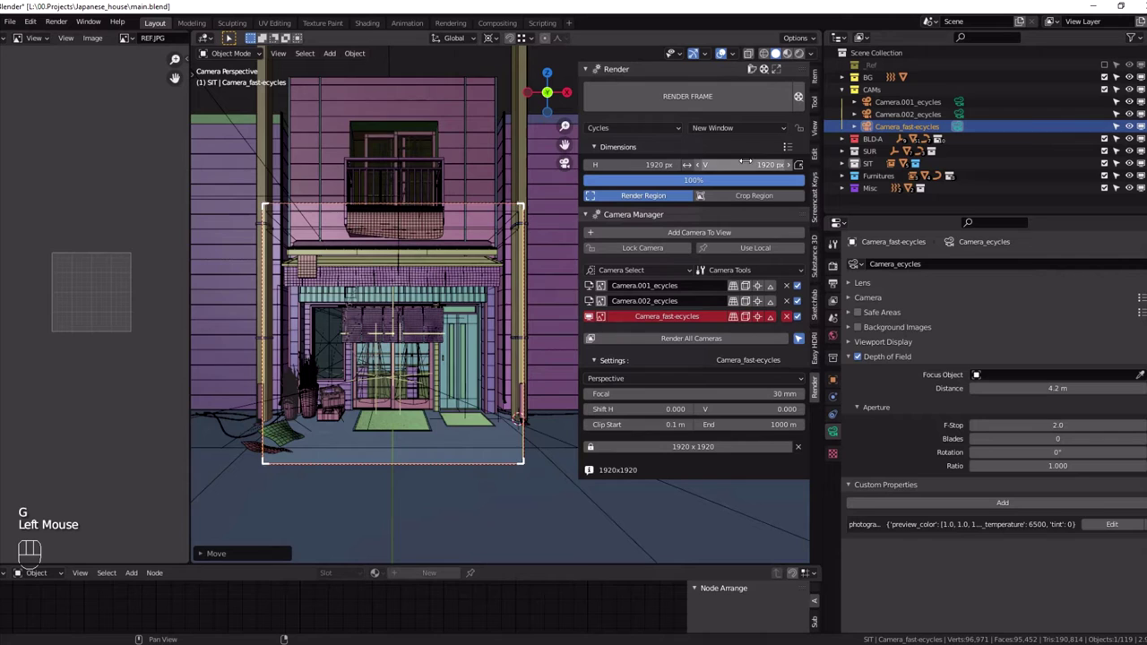
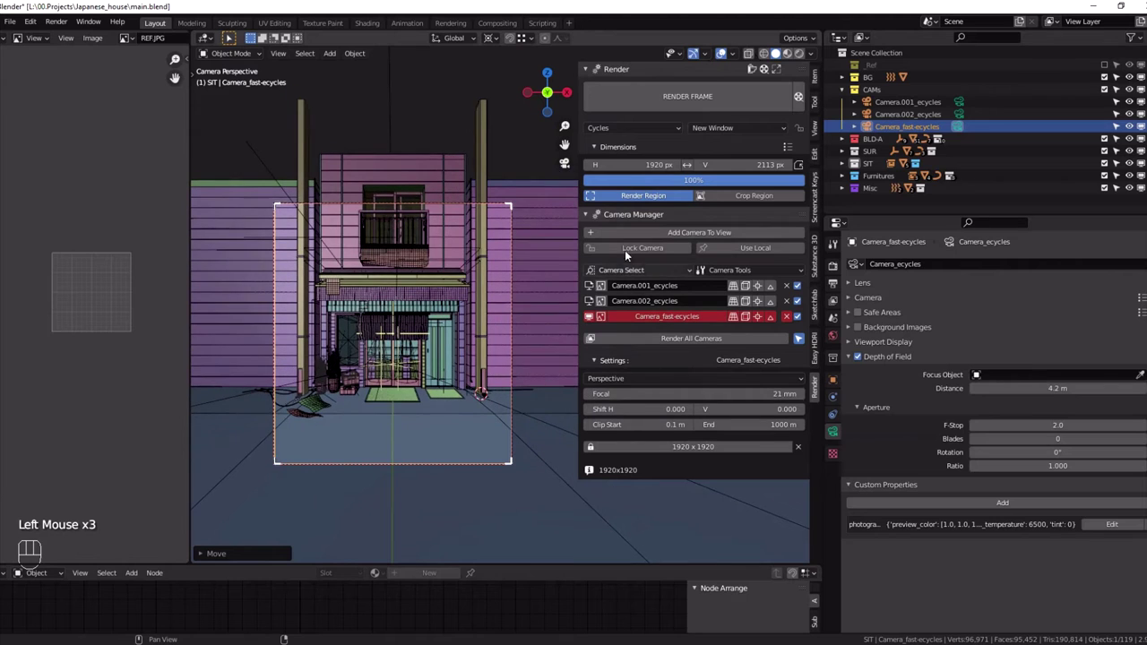
# Give Camera.001_ecycles a 43 mm focal length and adjust its vertical lens shift
pyautogui.click(594, 307)
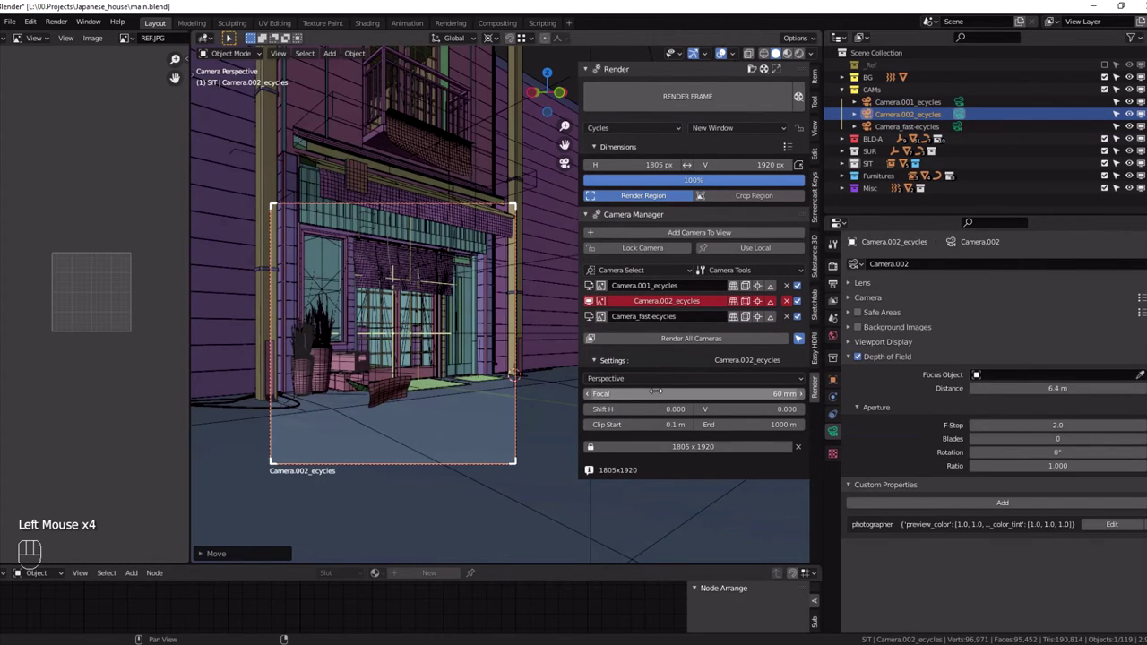
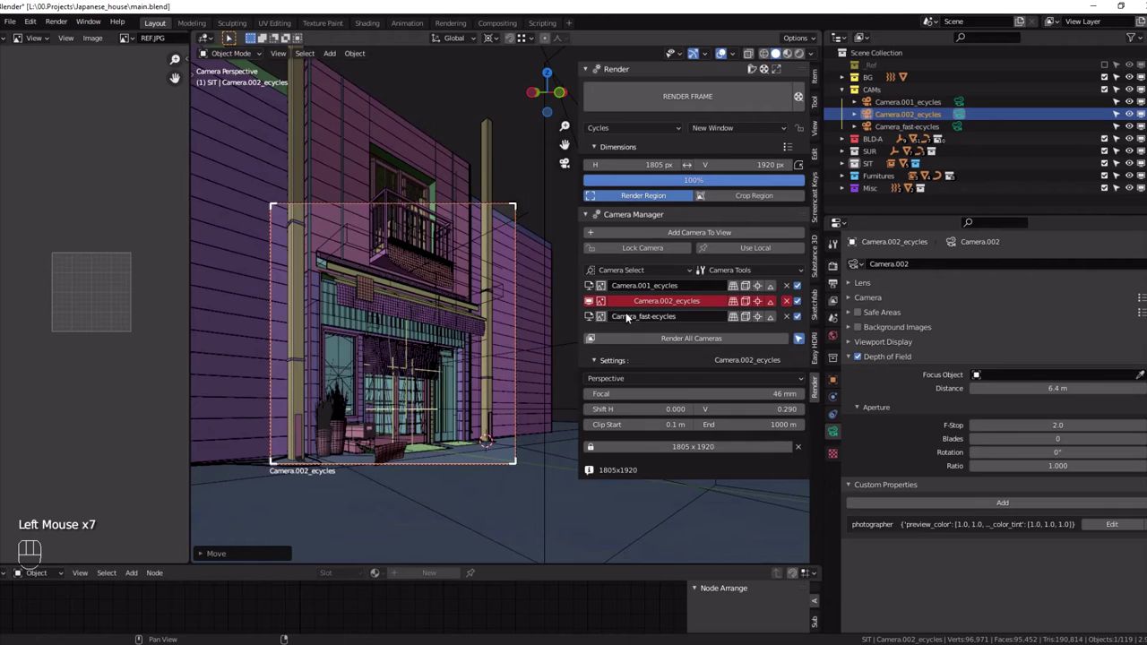
pyautogui.click(594, 284)
pyautogui.moveTo(281, 203); pyautogui.dragTo(746, 413)
pyautogui.click(281, 204)
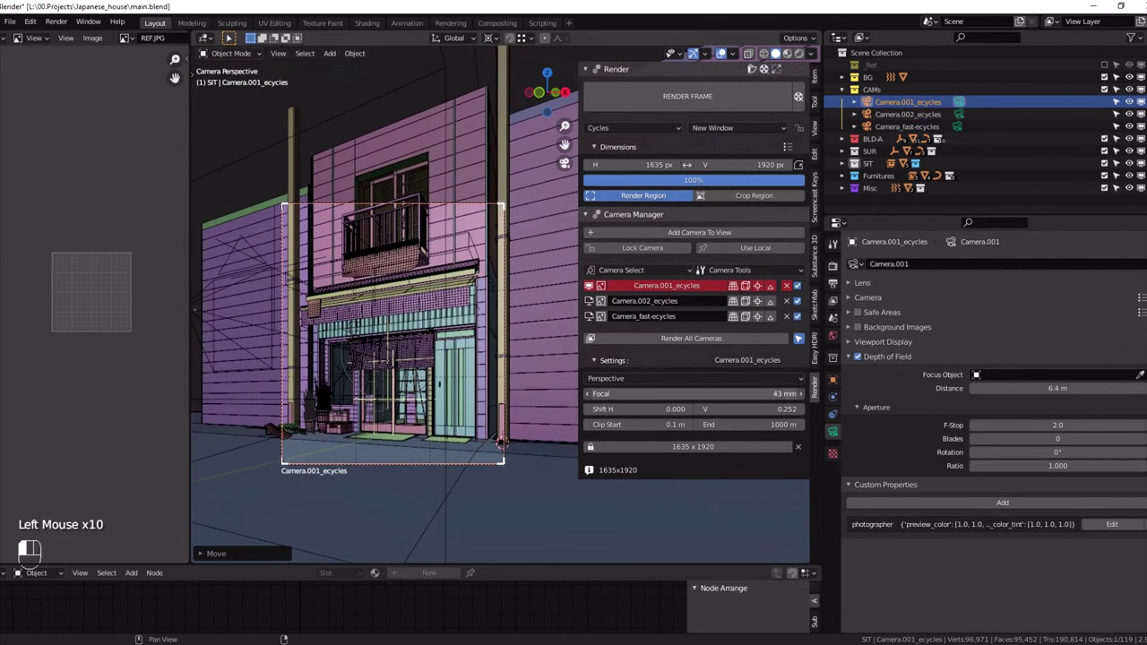
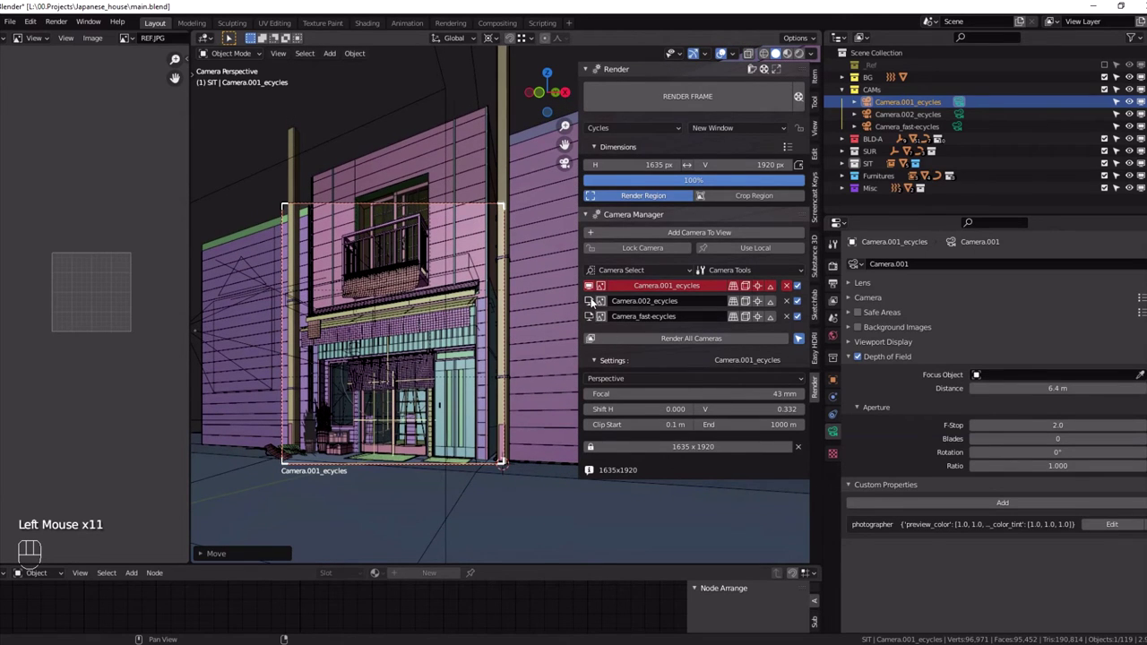
# View through Camera_fast-ecycles and toggle its batch-render checkbox off and on
pyautogui.click(595, 302)
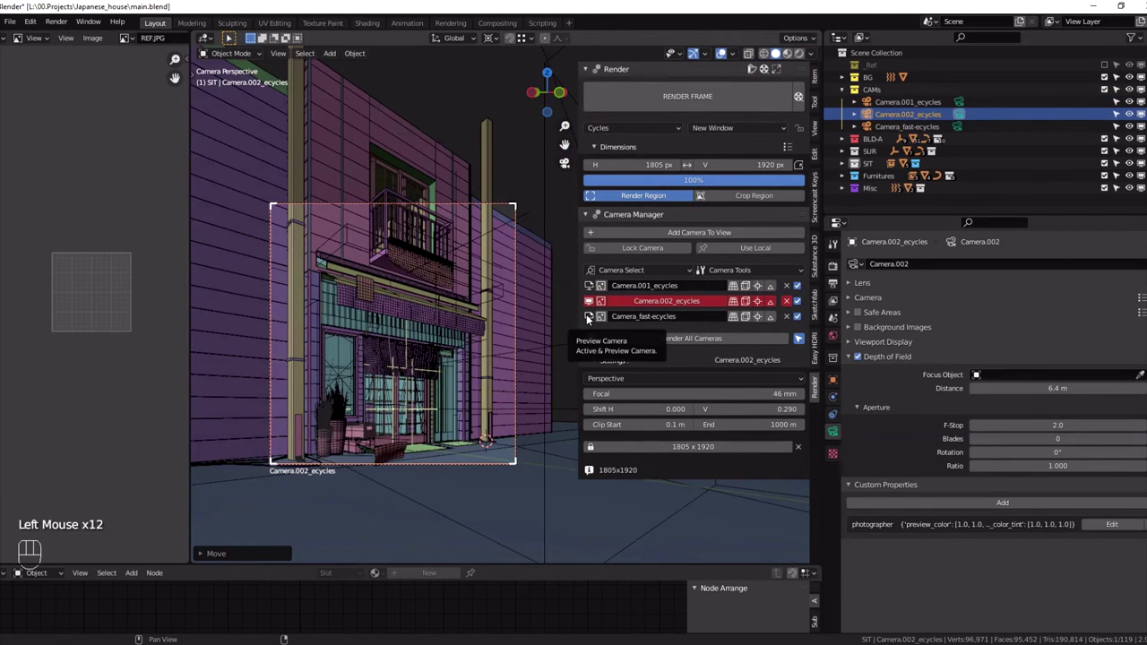
pyautogui.click(590, 321)
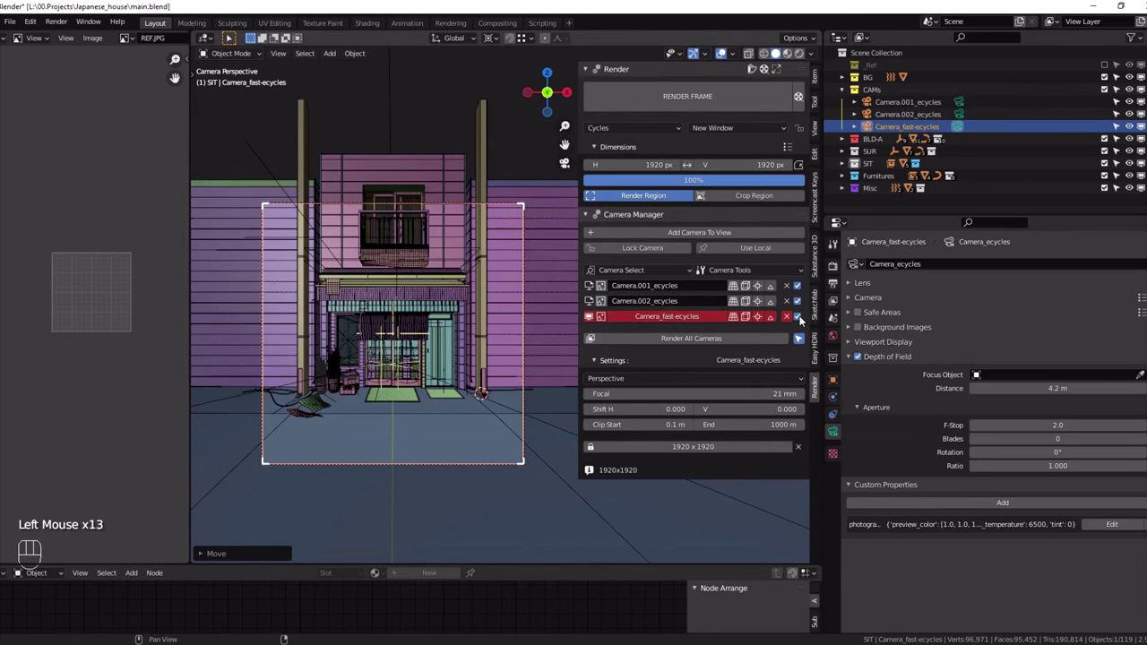
pyautogui.click(802, 317)
pyautogui.click(802, 317)
# Exclude Camera_fast-ecycles and Camera.002_ecycles from the batch render, then include both again
pyautogui.click(803, 318)
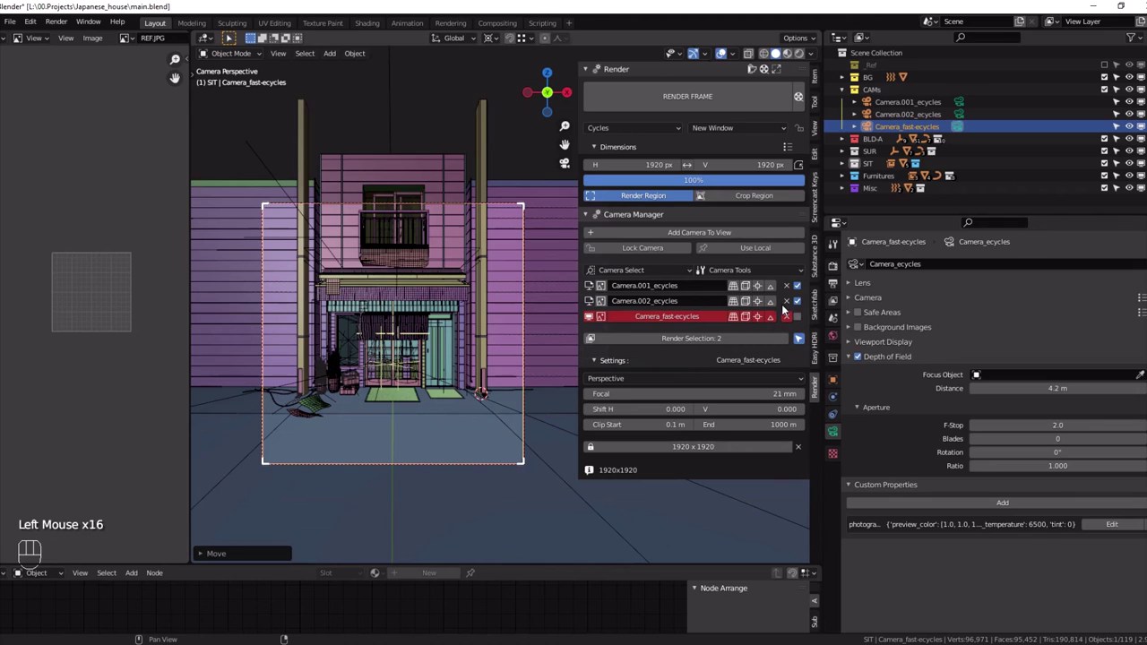
pyautogui.click(803, 305)
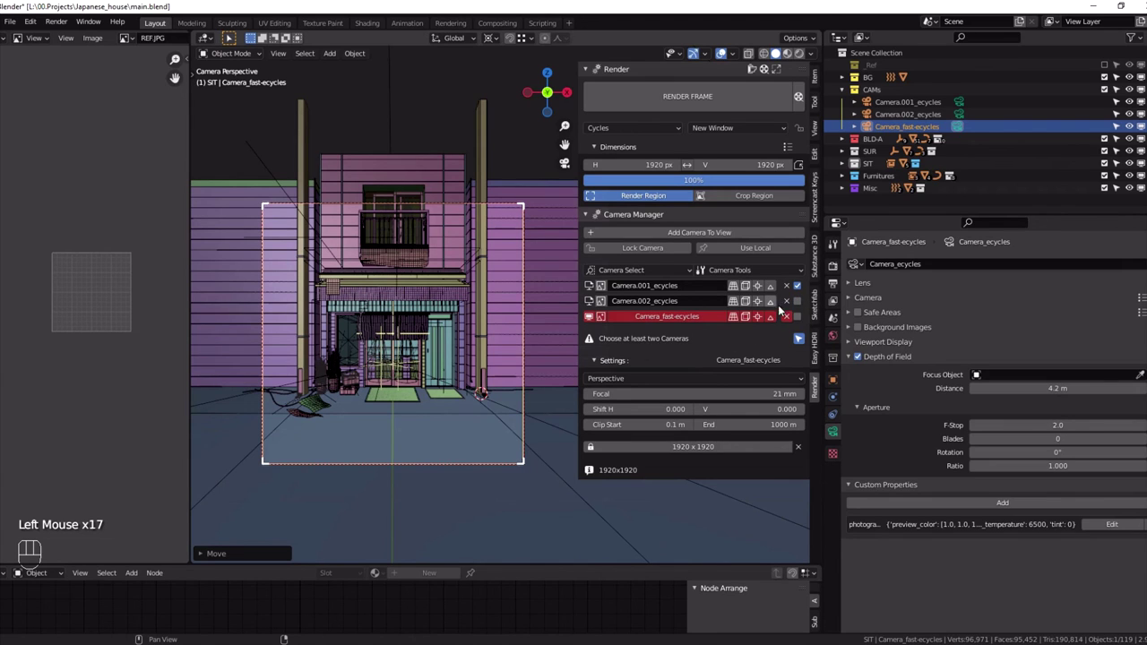
pyautogui.click(801, 315)
pyautogui.click(802, 303)
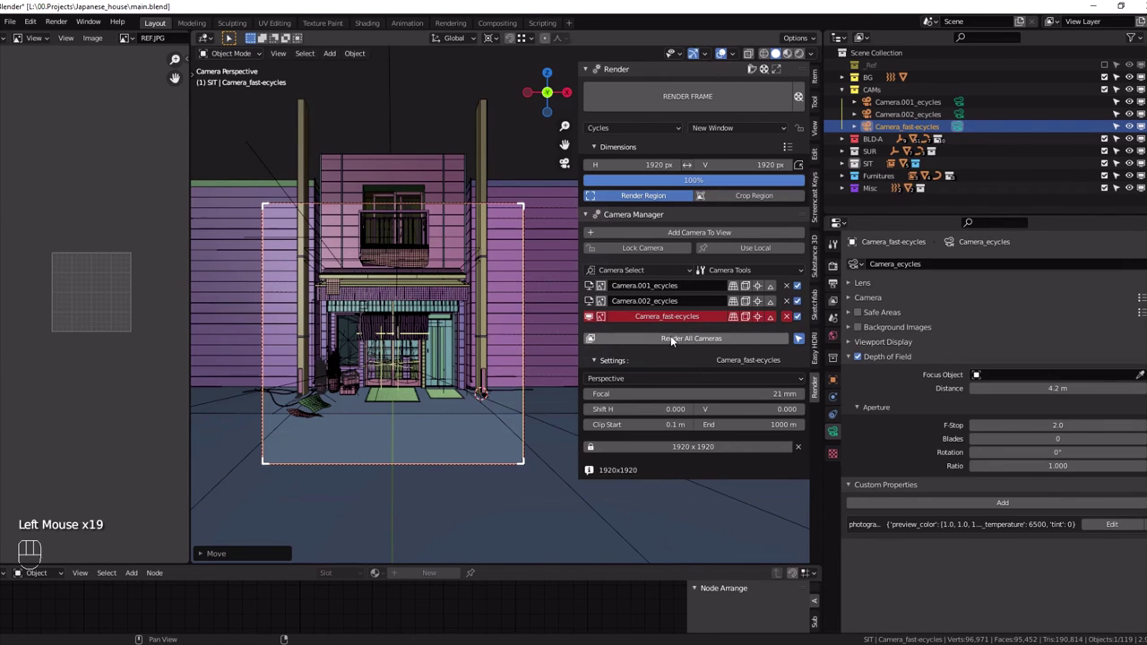